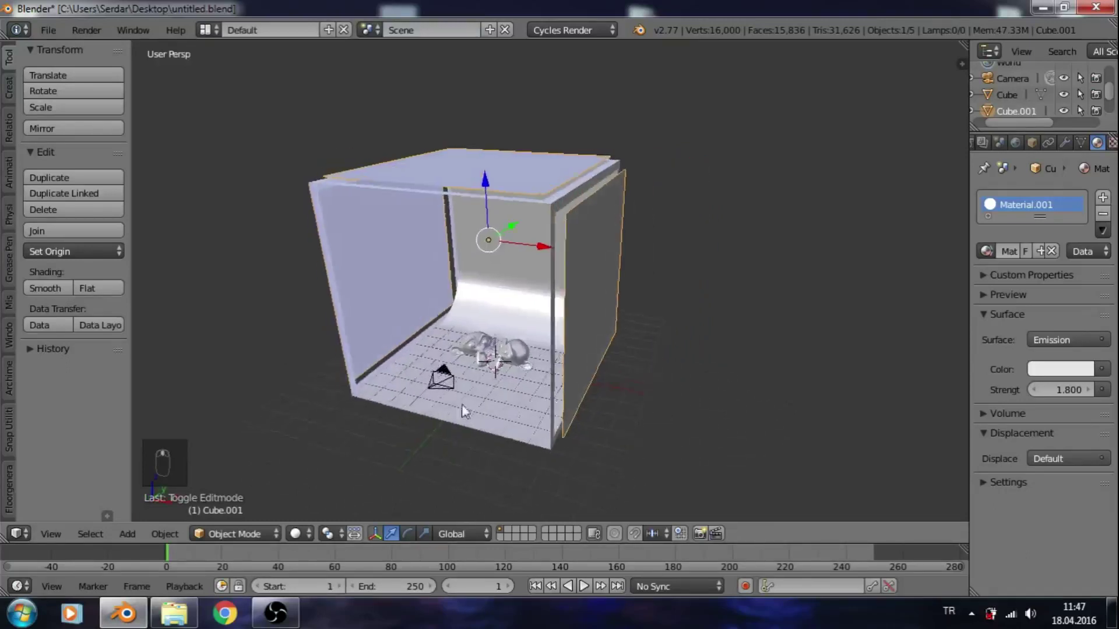
Orbit the view in close around the two monkeys, then pull back to see the whole studio box.
key("g")
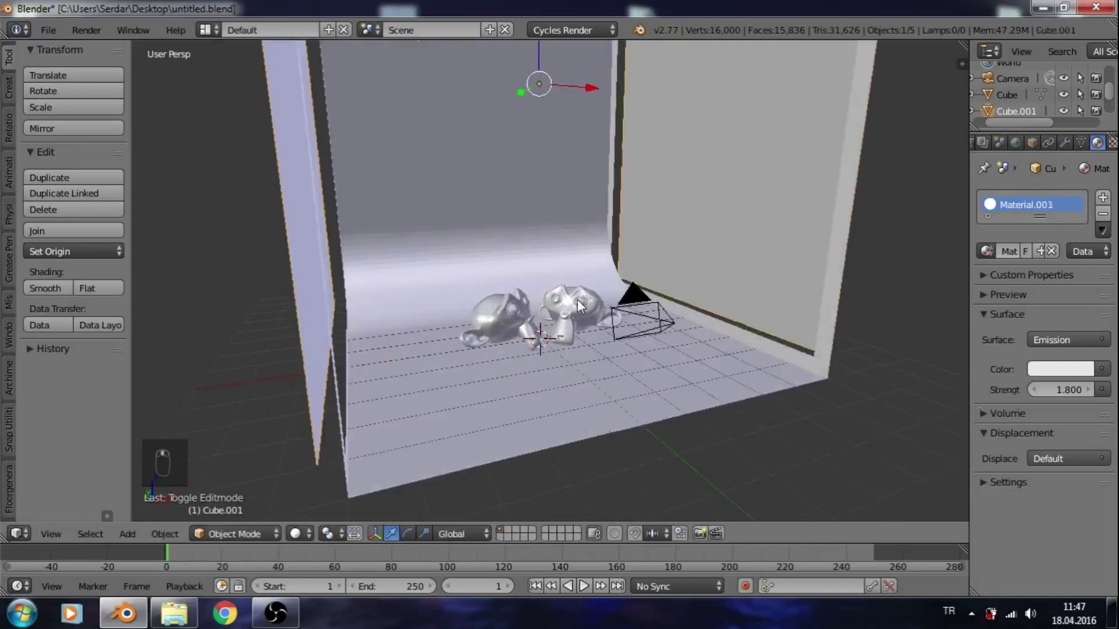
left_click_drag(566, 314, 516, 328)
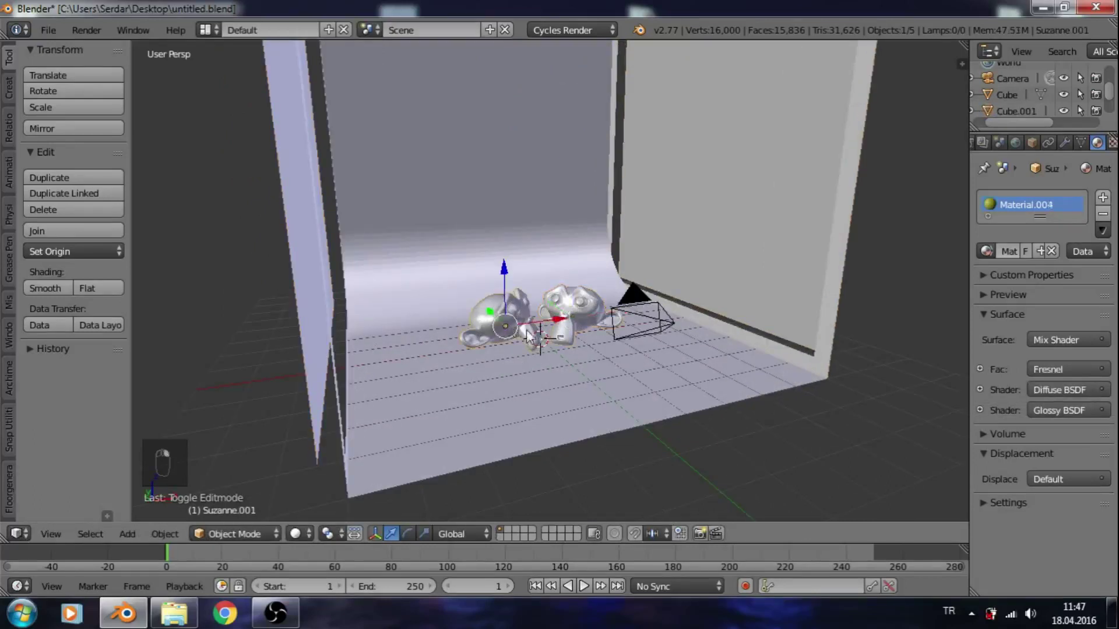
left_click_drag(552, 333, 520, 352)
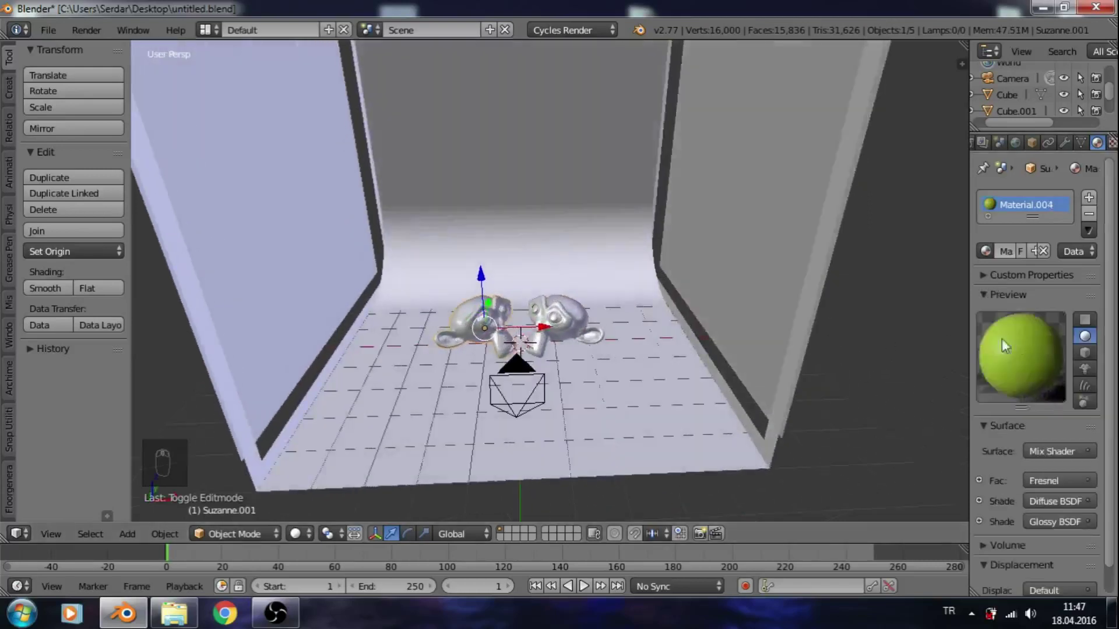
left_click_drag(927, 324, 597, 315)
left_click_drag(597, 315, 1014, 299)
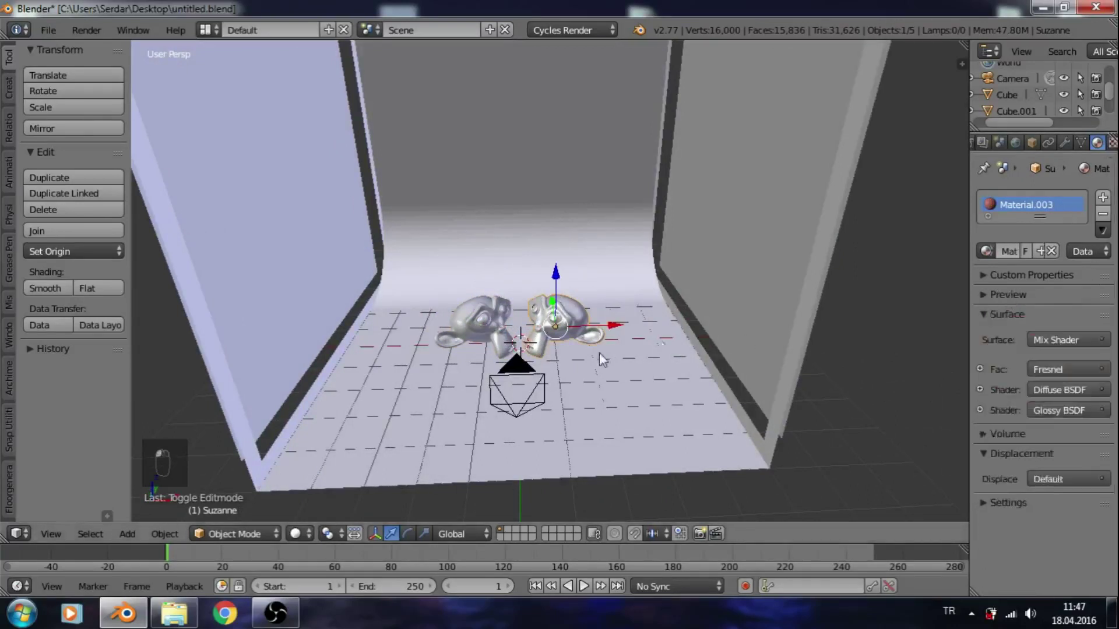
left_click_drag(586, 370, 634, 388)
middle_click(635, 388)
left_click_drag(165, 63, 609, 315)
left_click_drag(609, 315, 646, 322)
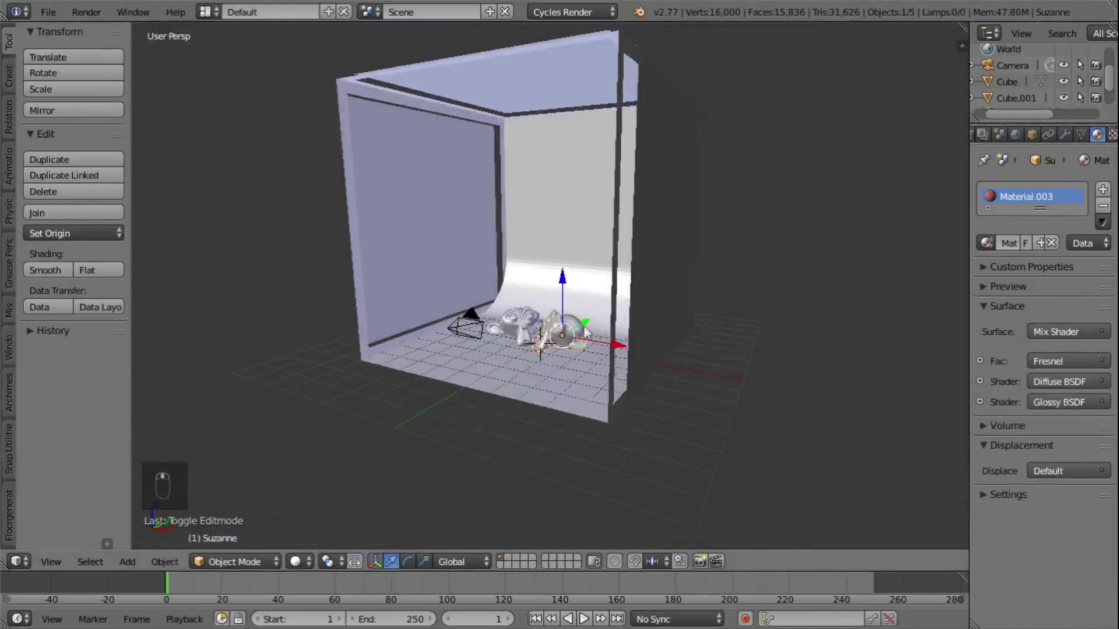
Frame the studio box and enter Edit Mode on the side panel object Cube.001.
left_click_drag(447, 207, 486, 213)
left_click_drag(486, 213, 519, 193)
key("g")
left_click_drag(479, 254, 487, 244)
left_click_drag(437, 228, 415, 252)
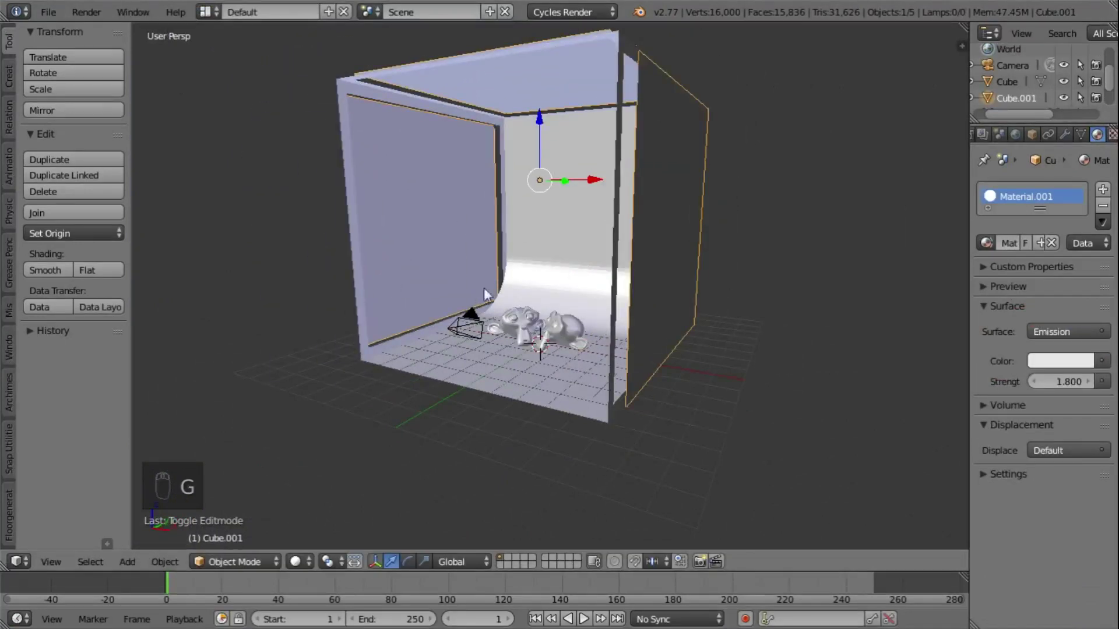
middle_click(447, 304)
middle_click(454, 306)
key("Tab")
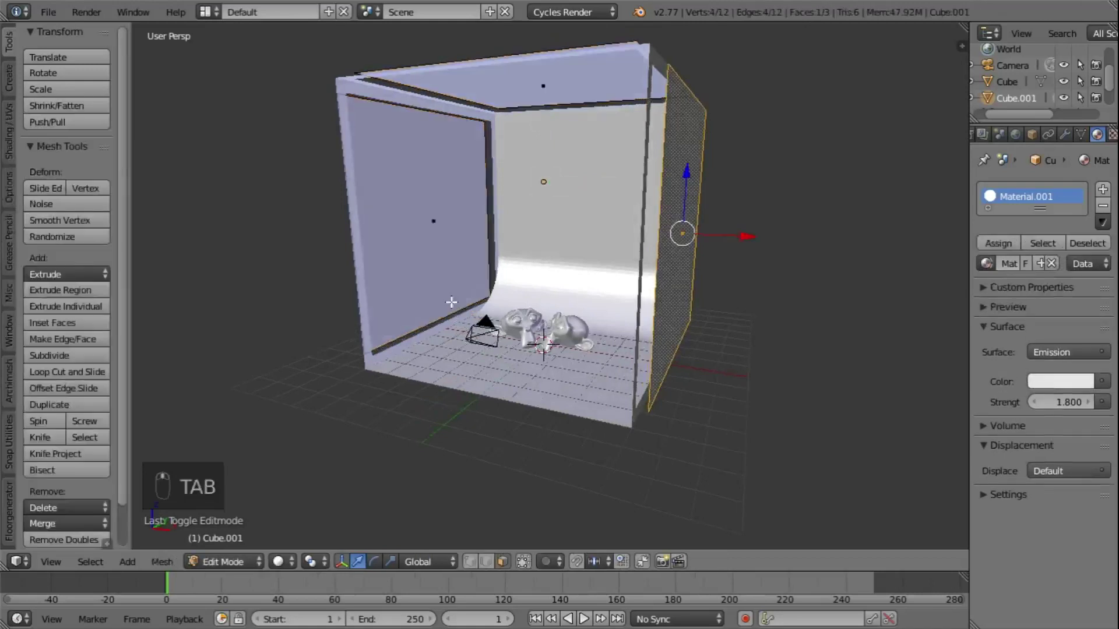
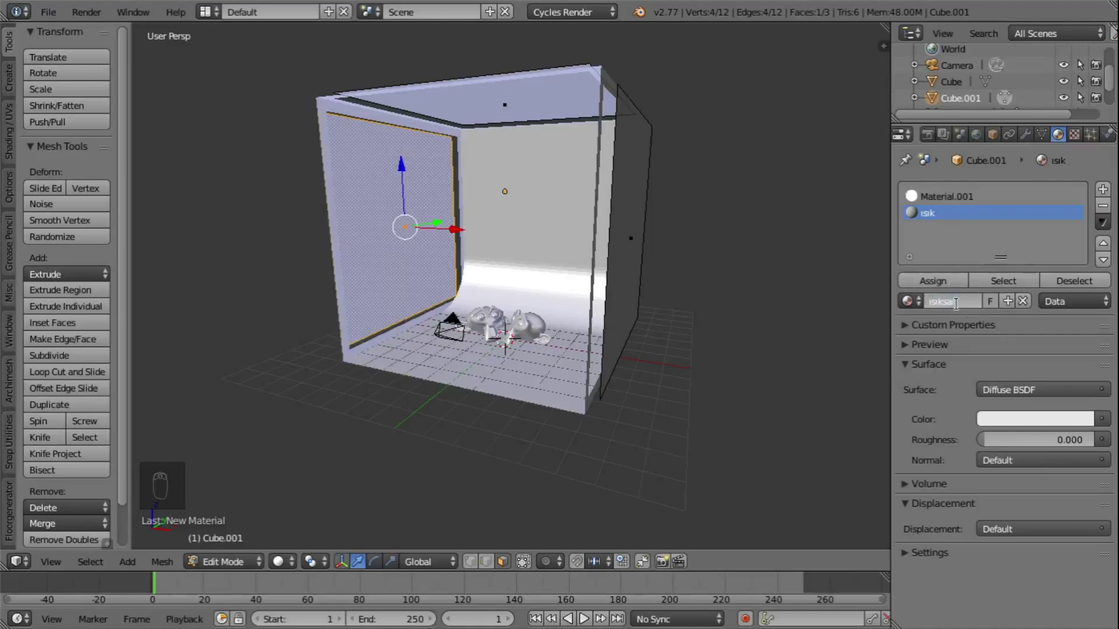
Rename the panel materials and view the glowing yellow and blue panels through the camera.
key("BackSpace")
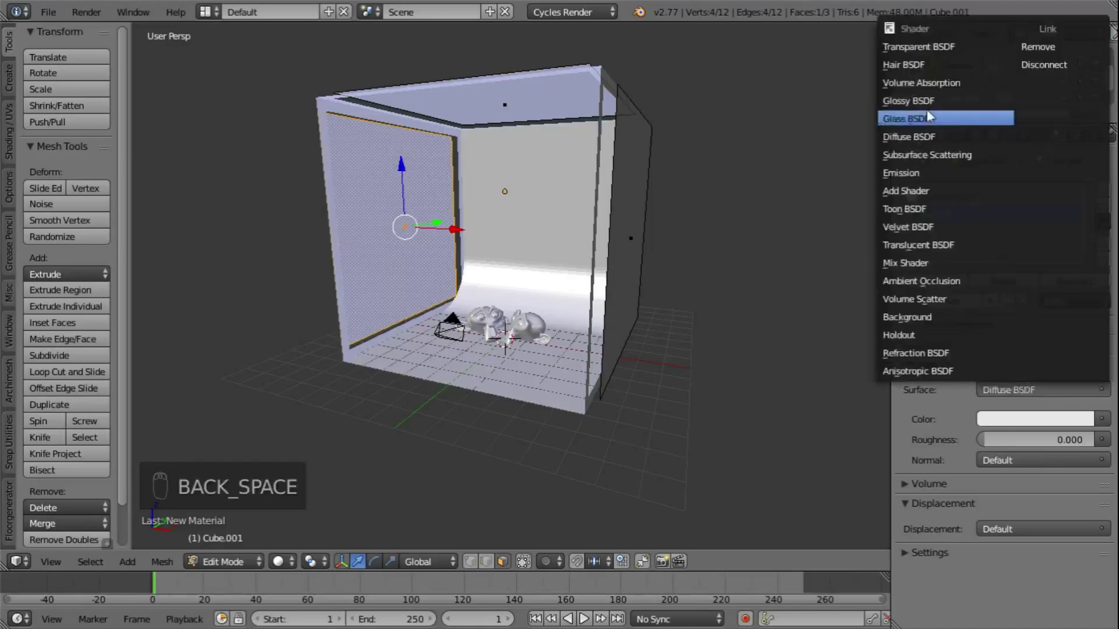
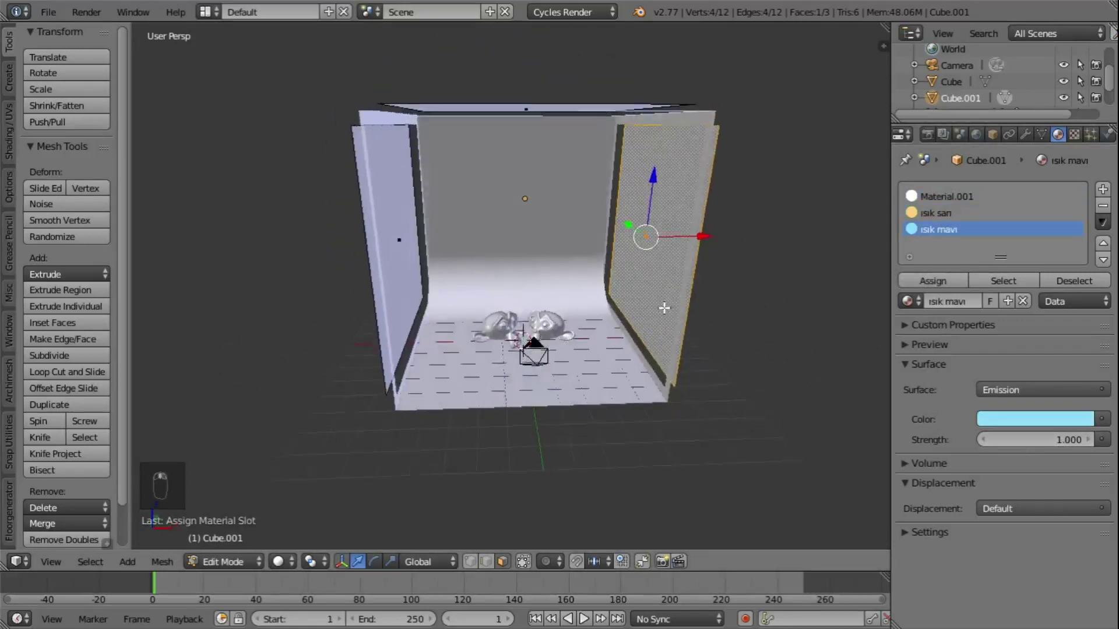
key("KP_0")
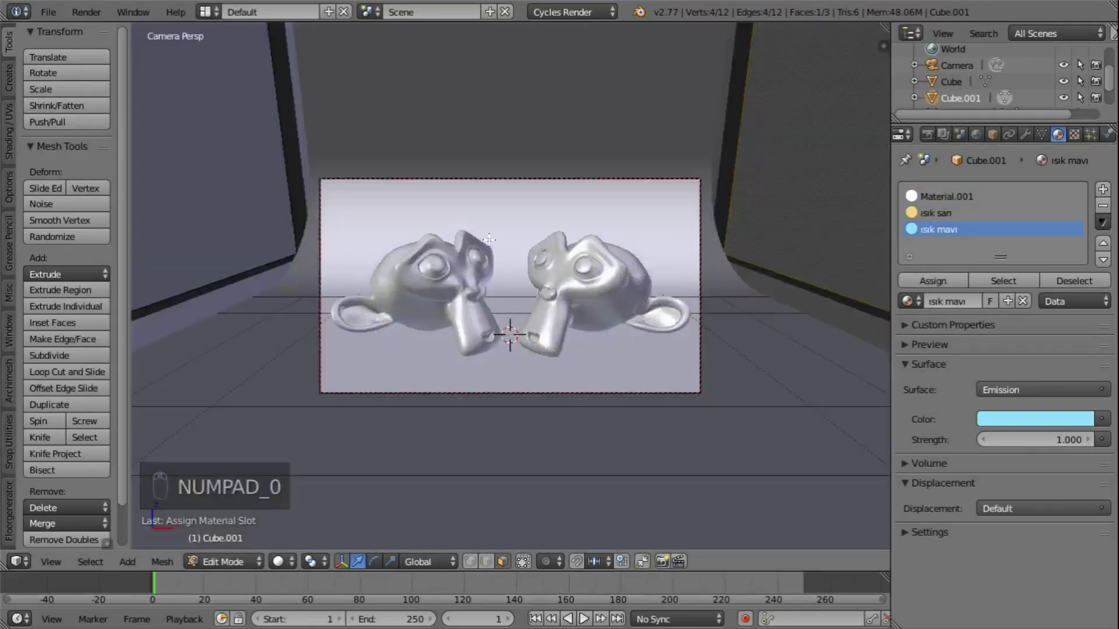